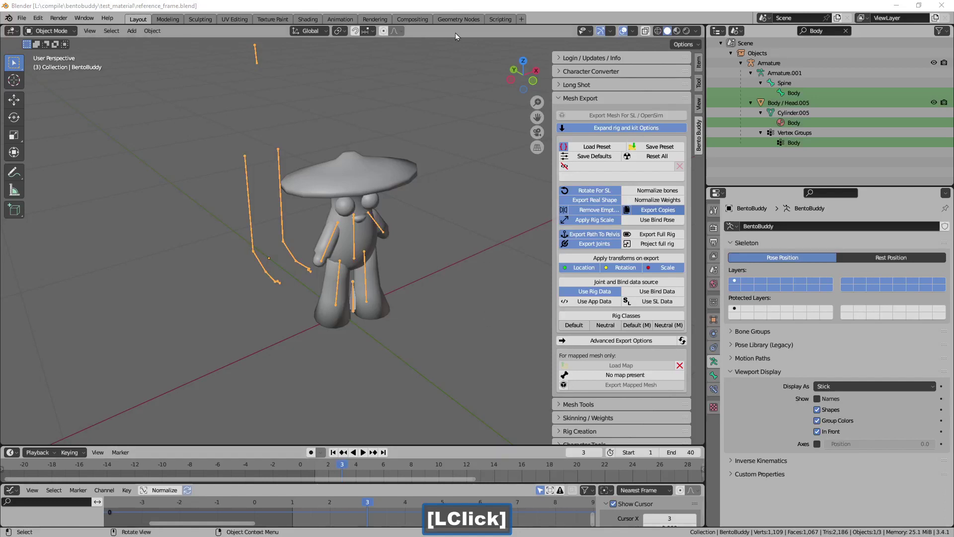
Step: Delete the old stick animation rig and make the mushroom's Armature the active object
{"action": "key", "text": "g"}
{"action": "right_click", "coordinate": [314, 176]}
{"action": "key", "text": "Delete"}
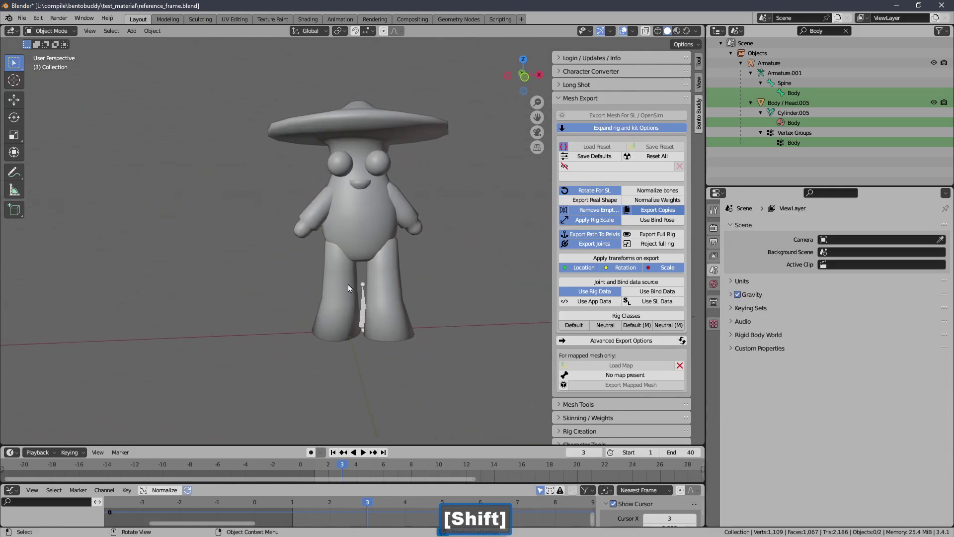
{"action": "left_click", "coordinate": [365, 296]}
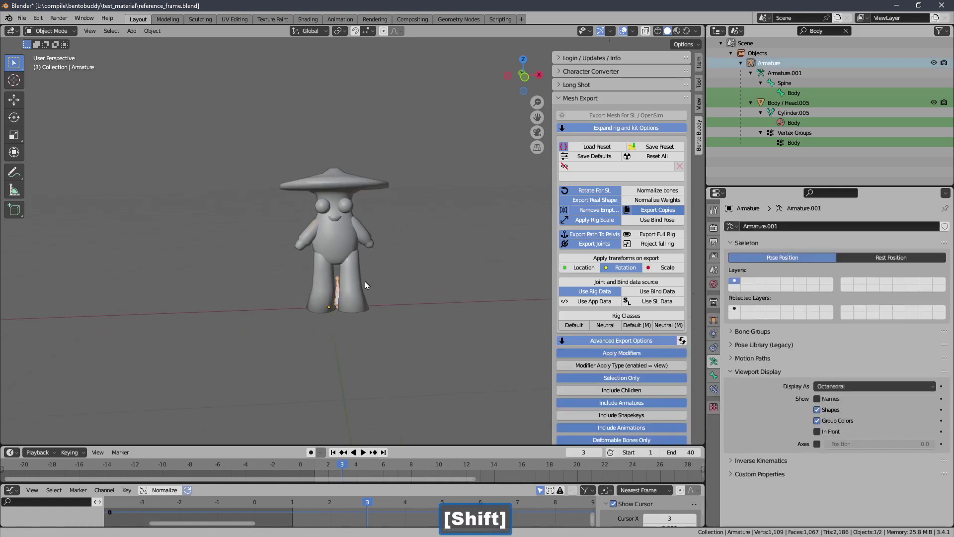
{"action": "left_click", "coordinate": [607, 342]}
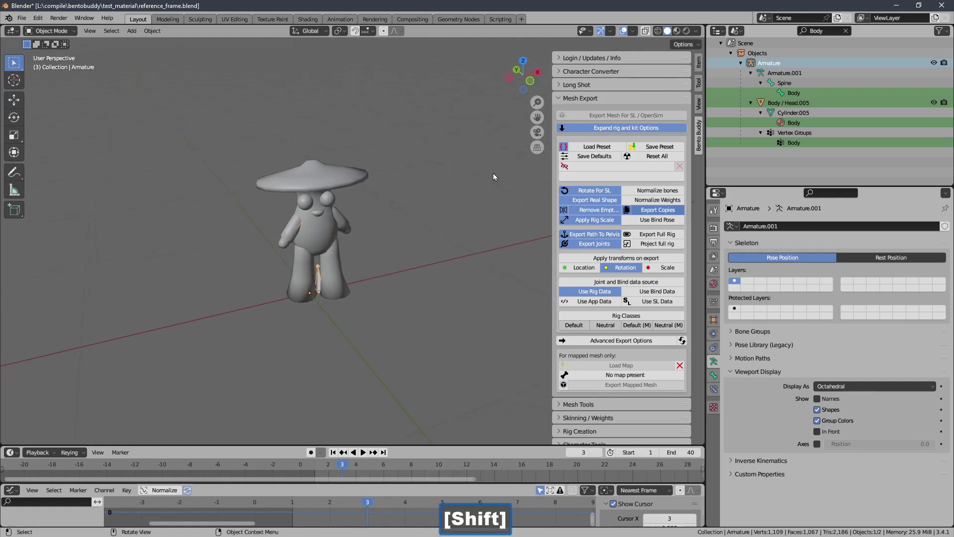
Step: Expand Bento Buddy's Character Tools to access the retargeting and animation map tools
{"action": "left_click", "coordinate": [576, 103]}
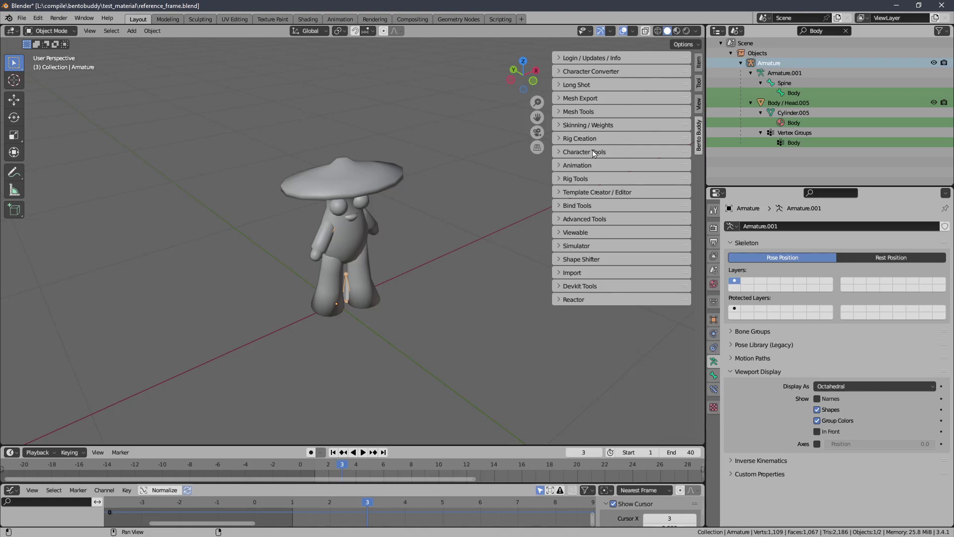
{"action": "left_click", "coordinate": [594, 151]}
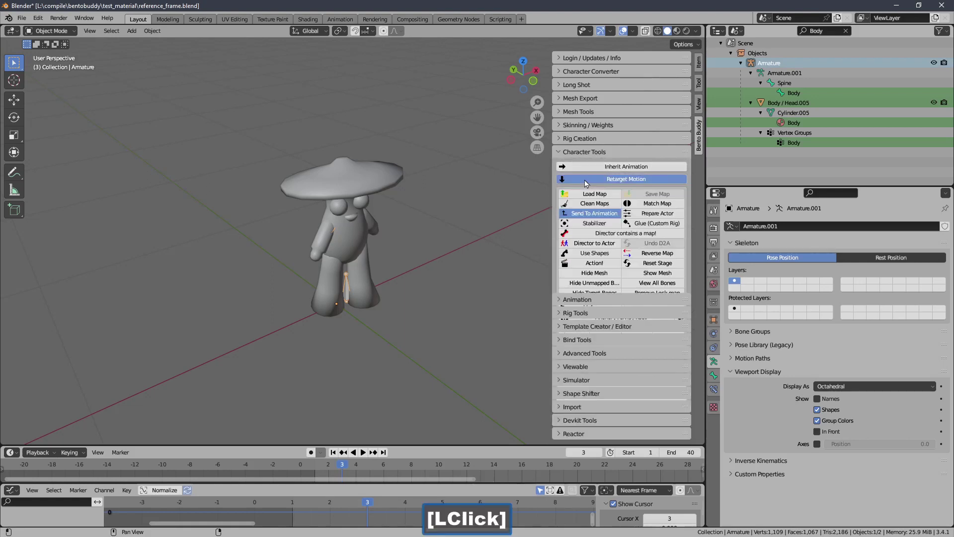
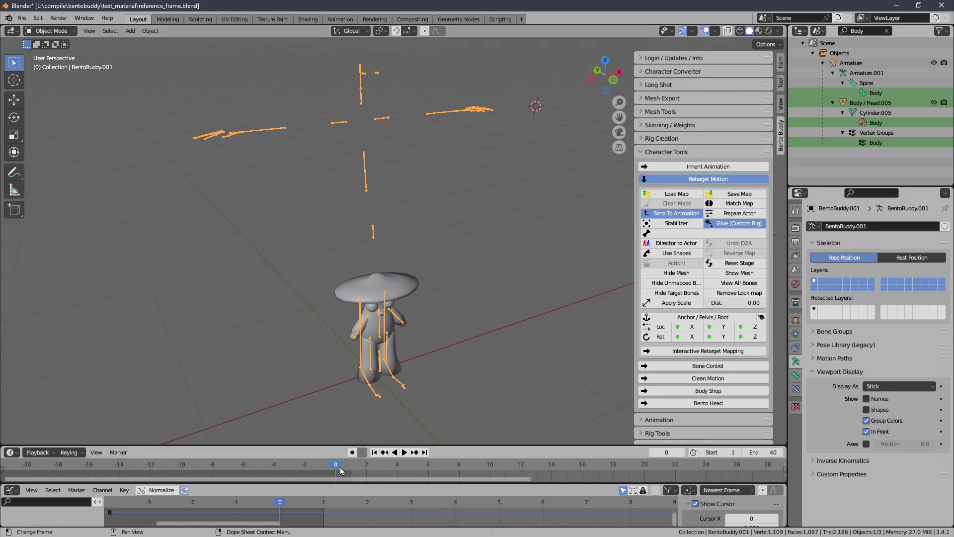
Step: Stop playback and set the Animation export base priority to 3
{"action": "left_click", "coordinate": [327, 505]}
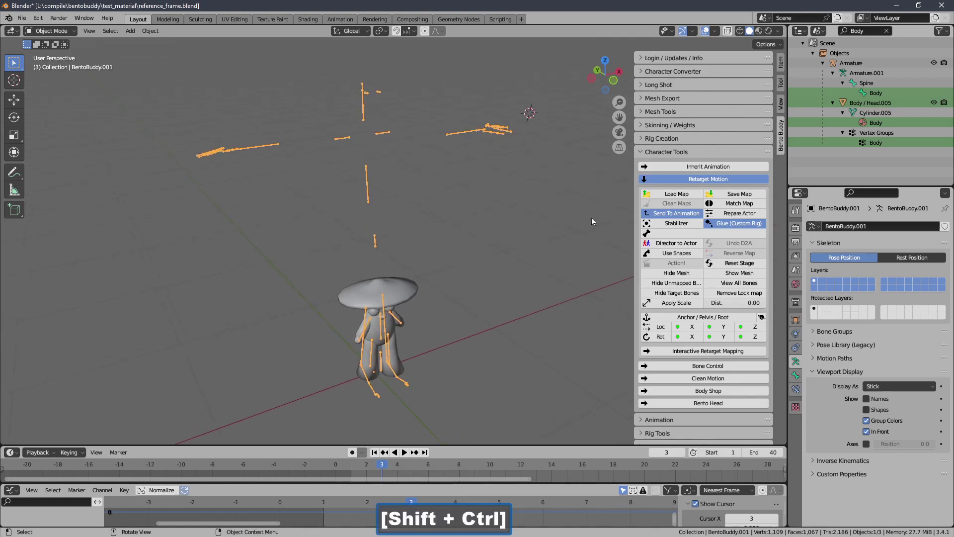
{"action": "left_click", "coordinate": [653, 156]}
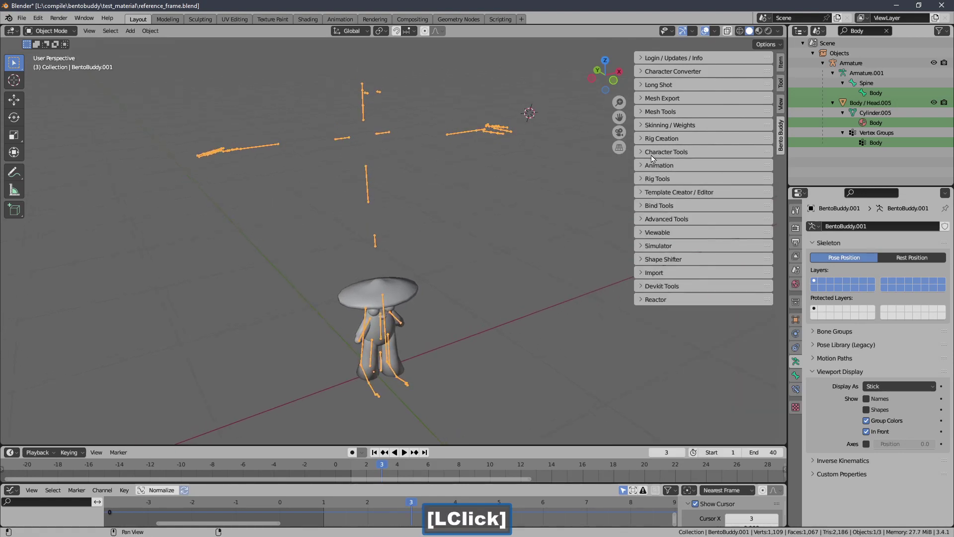
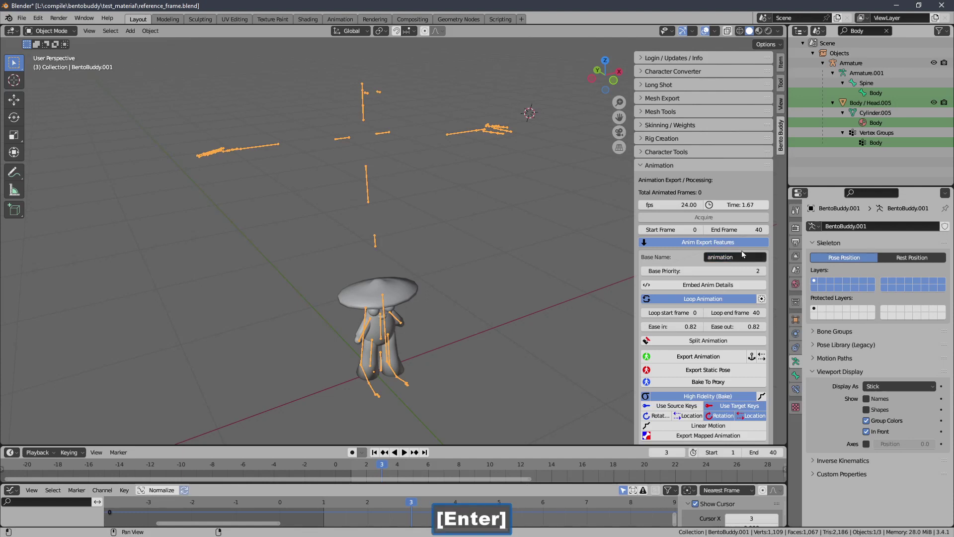
{"action": "left_click", "coordinate": [771, 273]}
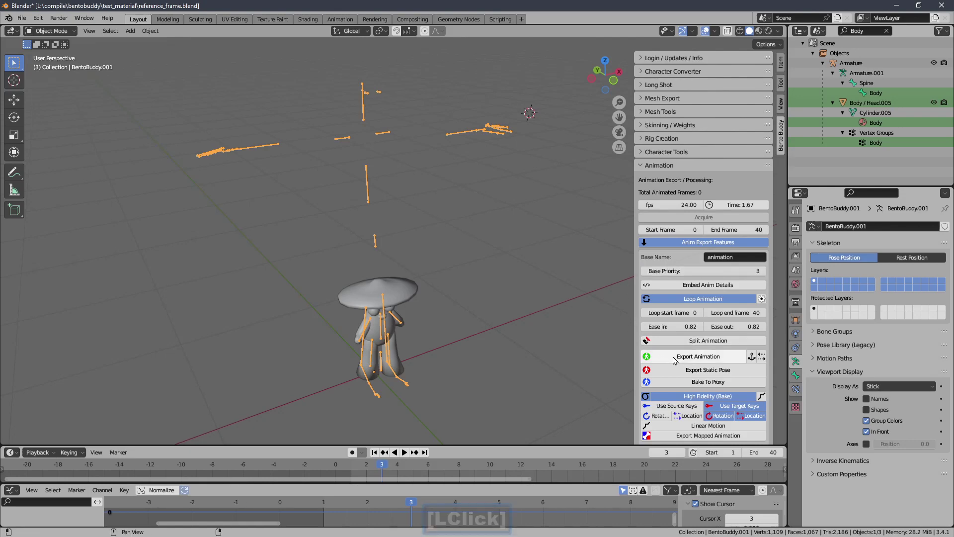
Step: Reset the stage from Character Tools, removing the BentoBuddy.001 animation rig
{"action": "left_click", "coordinate": [675, 358]}
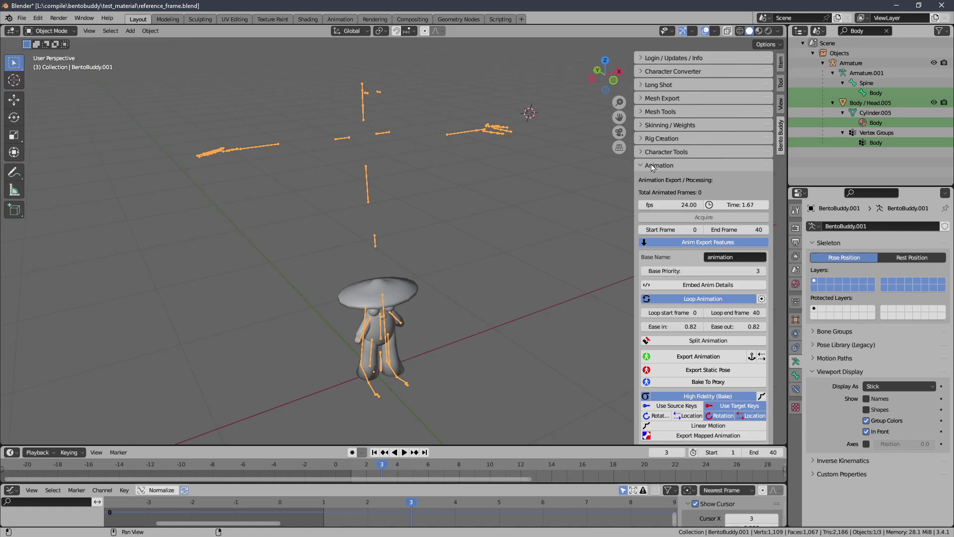
{"action": "left_click", "coordinate": [657, 168]}
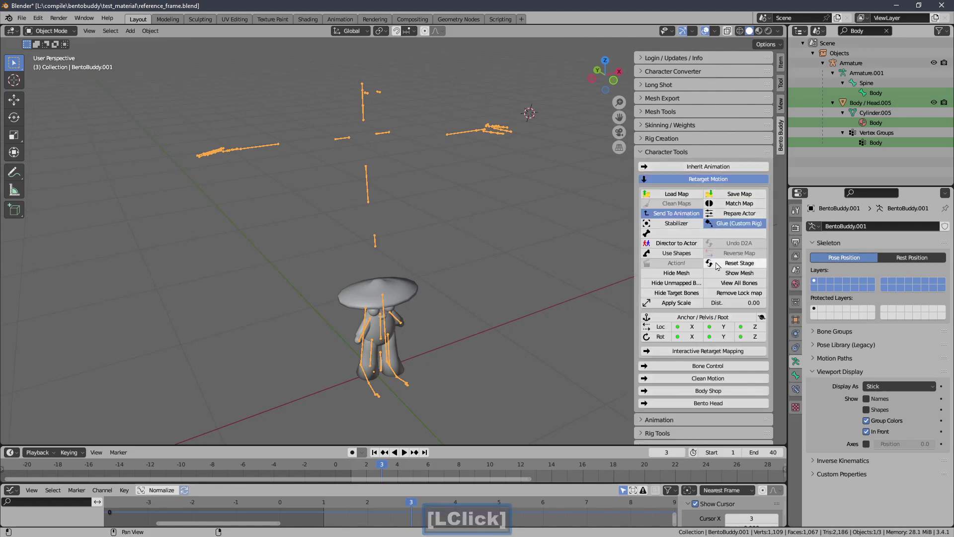
{"action": "left_click", "coordinate": [721, 264]}
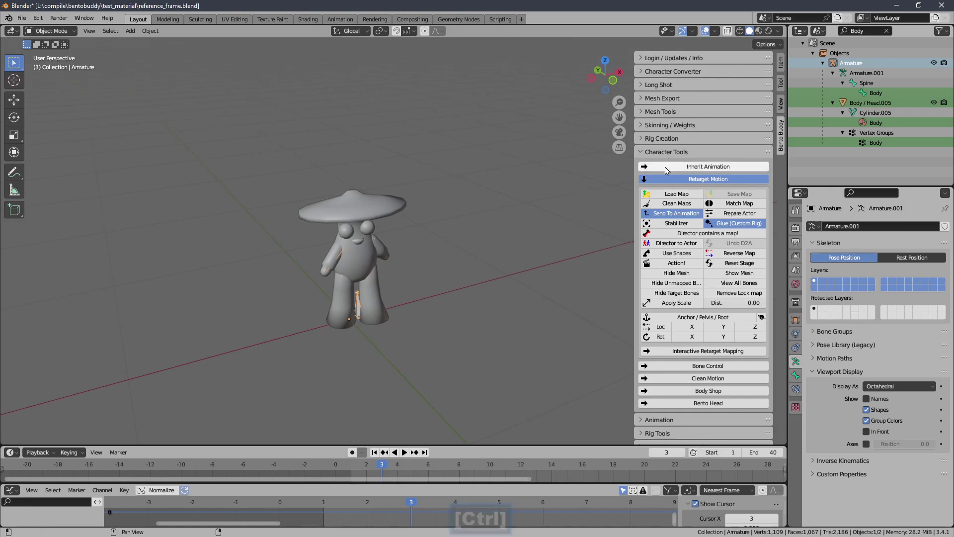
{"action": "left_click", "coordinate": [672, 182]}
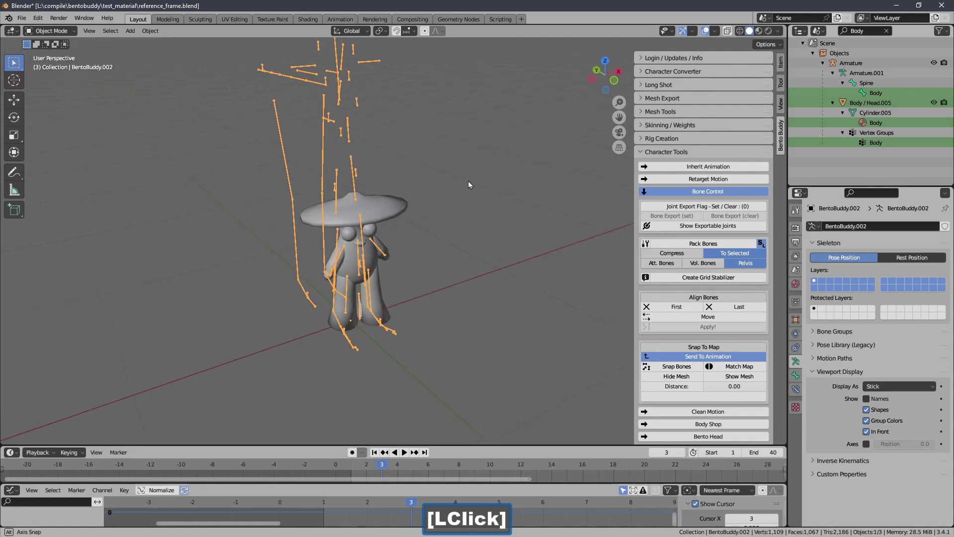
{"action": "key", "text": "Delete"}
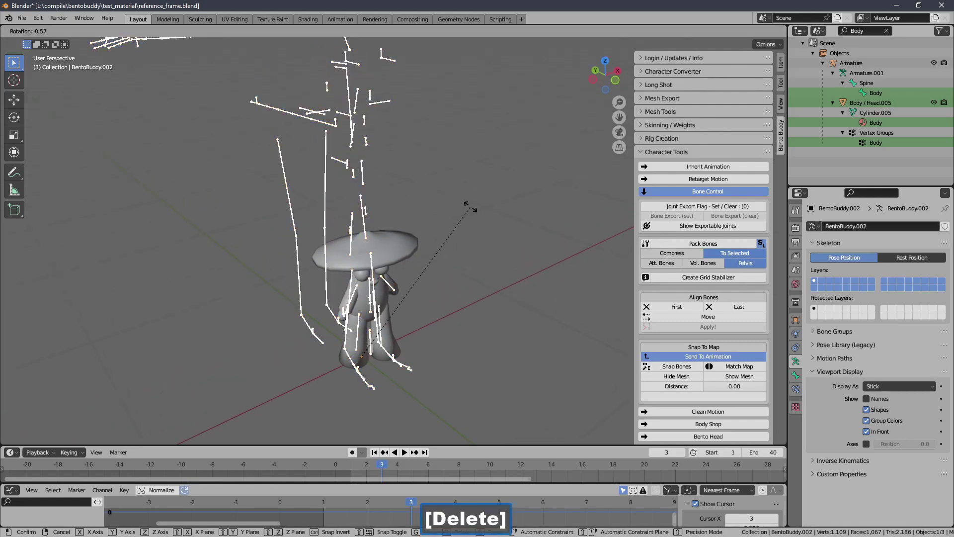
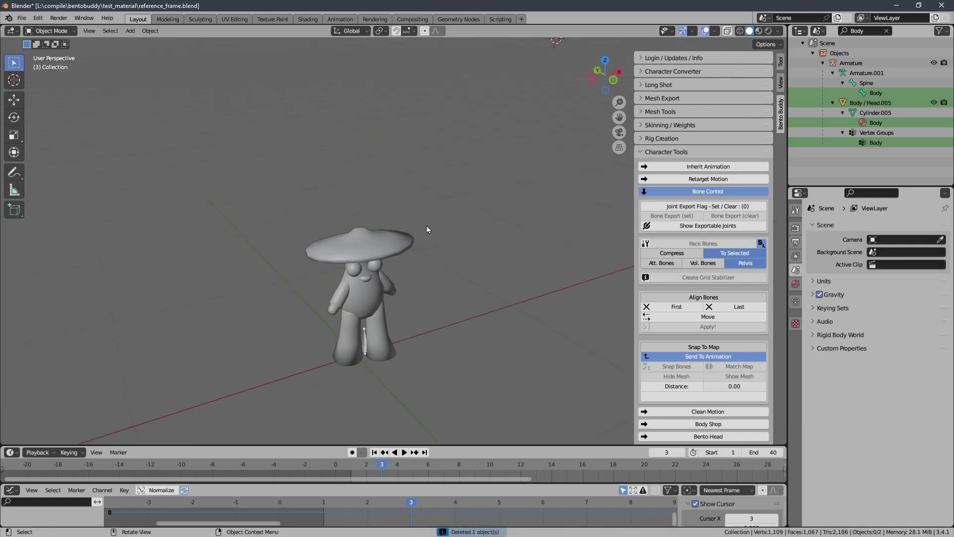
Step: Select the mushroom Body/Head.005 mesh and show the Mesh Export settings
{"action": "left_click", "coordinate": [300, 376]}
{"action": "left_click", "coordinate": [378, 260]}
{"action": "left_click", "coordinate": [318, 334]}
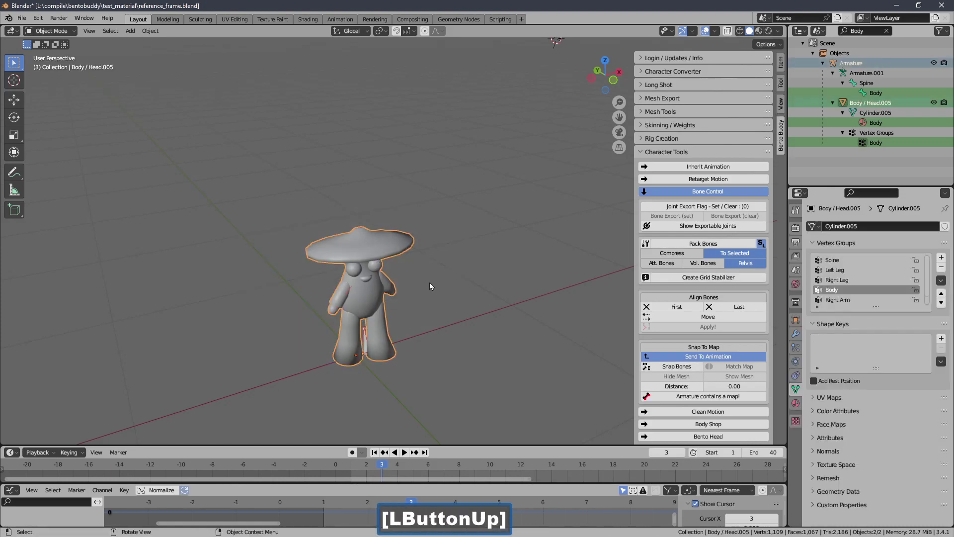
{"action": "left_click", "coordinate": [658, 154]}
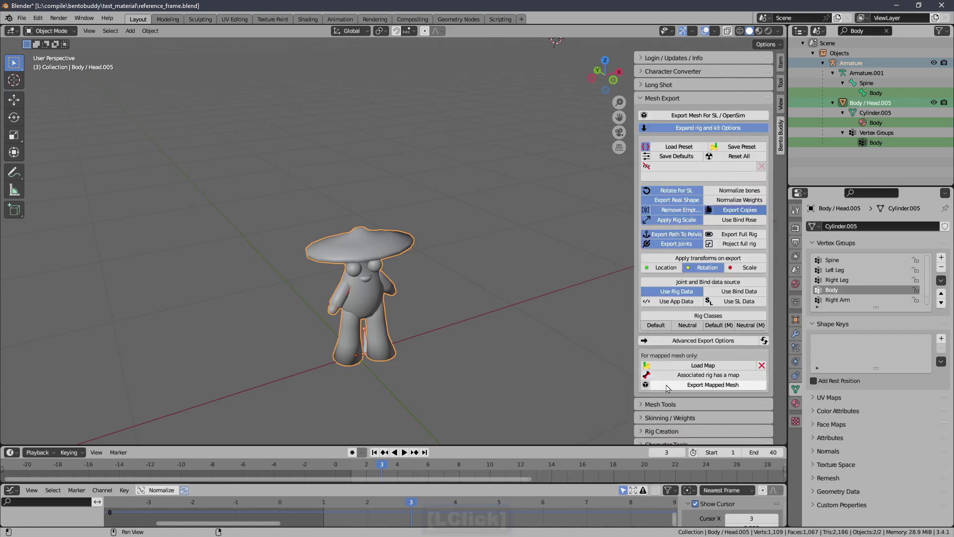
Step: Export the body as a mapped mesh using Custom Rig Mesh Export and confirm the save
{"action": "left_click", "coordinate": [732, 388]}
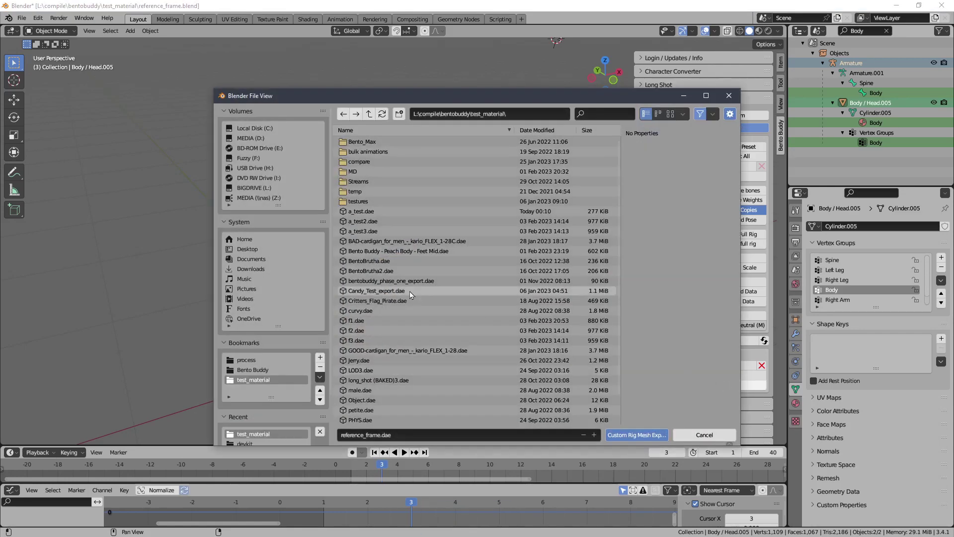
{"action": "left_click", "coordinate": [364, 212]}
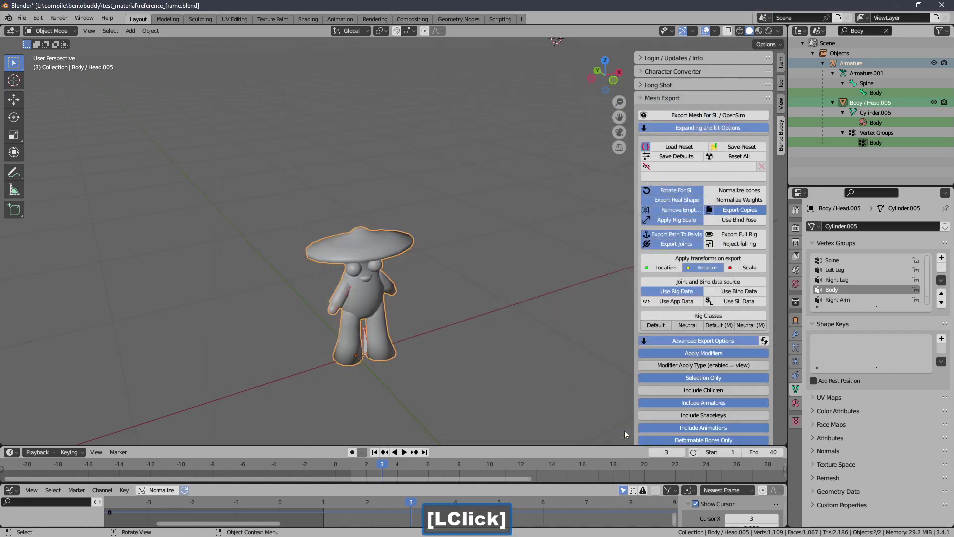
{"action": "left_click", "coordinate": [662, 340]}
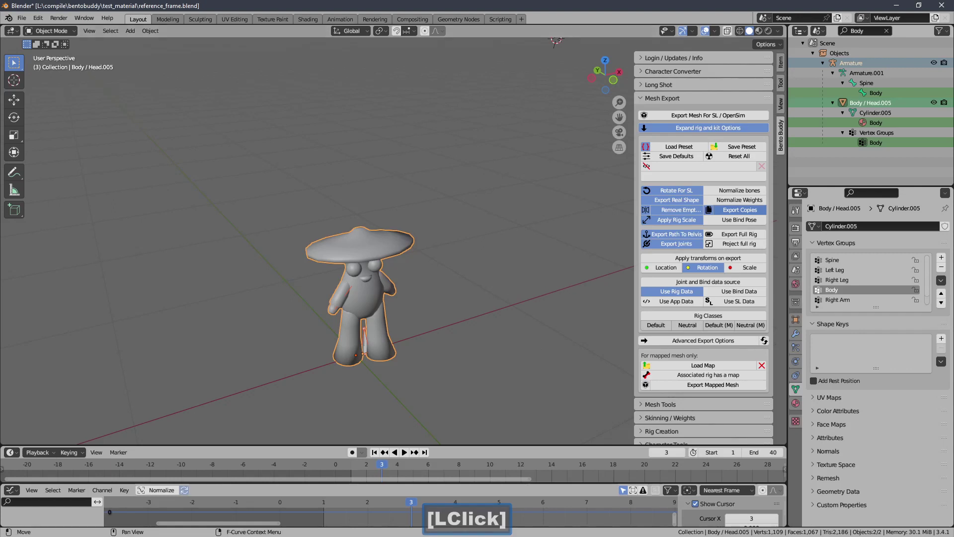
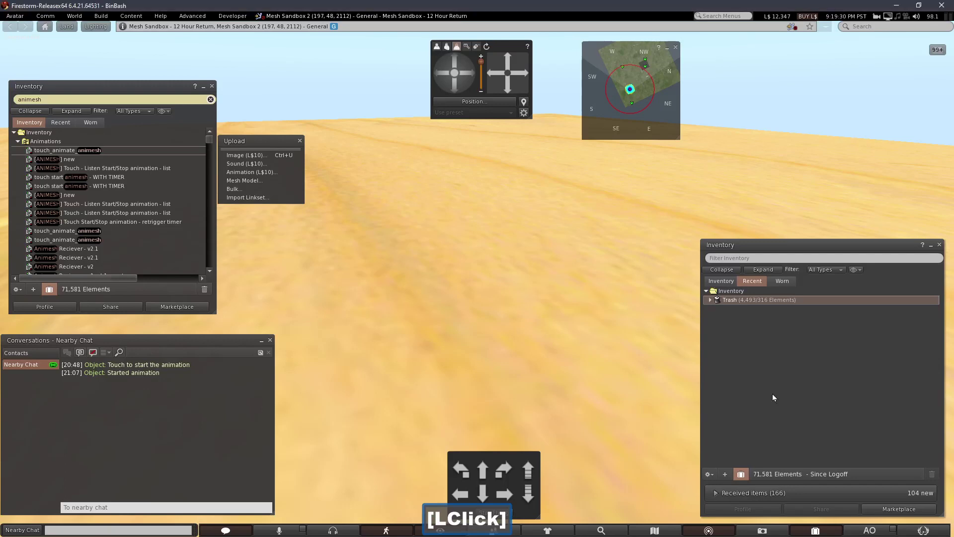
Step: Edit the in-world cube and drop the touch_animate_animesh script into its Content list
{"action": "double_click", "coordinate": [441, 310]}
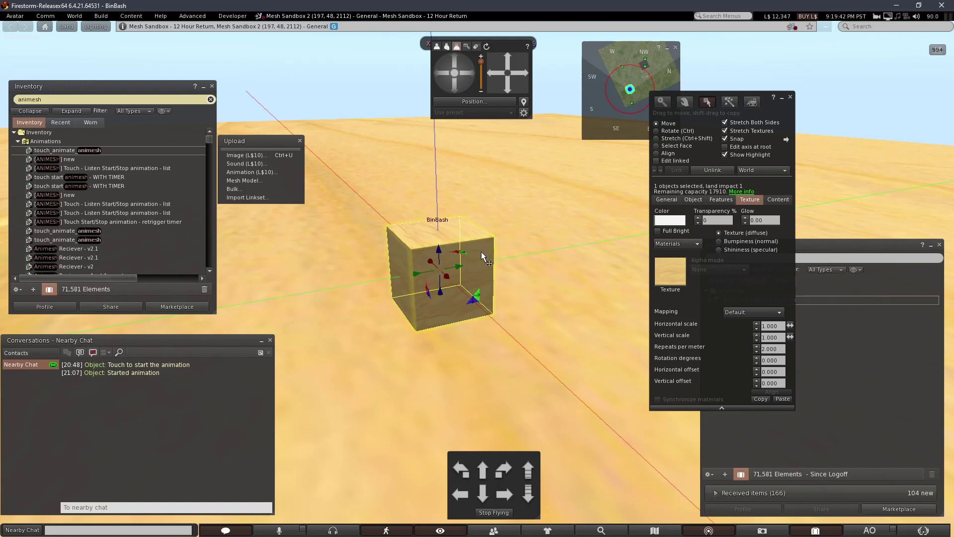
{"action": "right_click", "coordinate": [484, 257]}
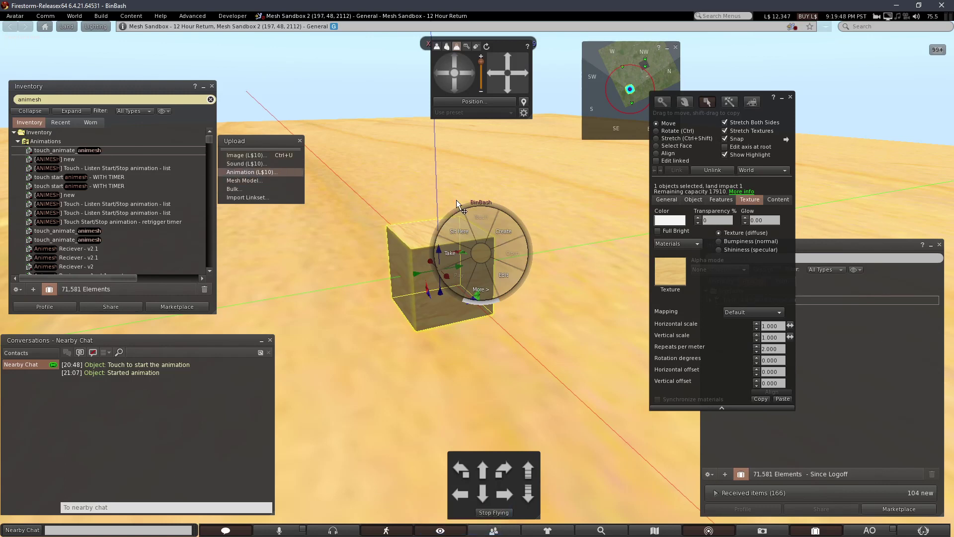
{"action": "left_click", "coordinate": [783, 202]}
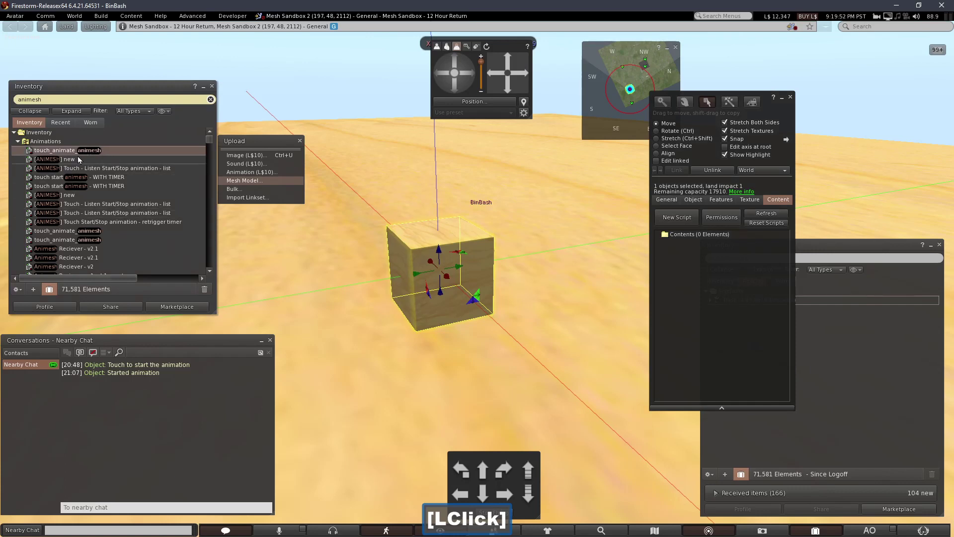
{"action": "left_click", "coordinate": [116, 156]}
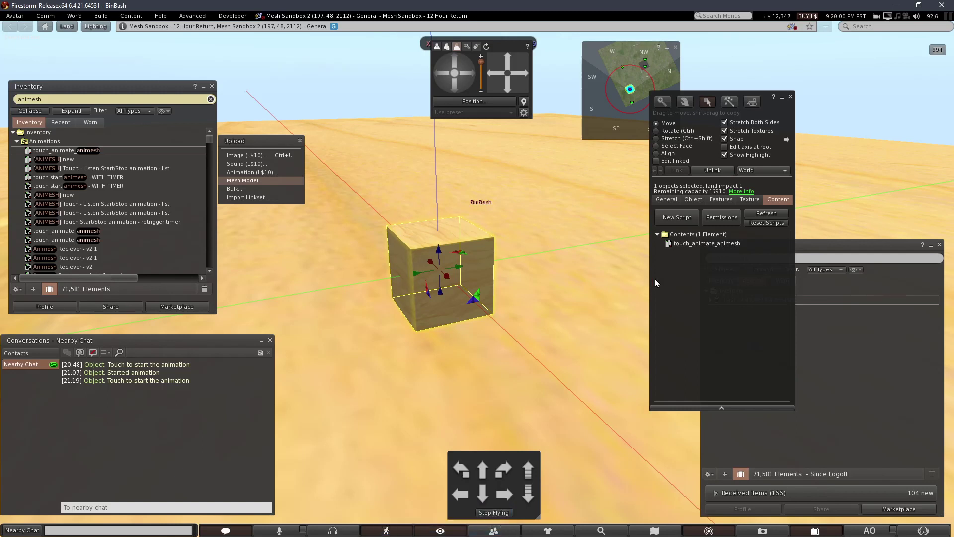
Step: Drag the uploaded 'animation' from Recent inventory into the cube's contents
{"action": "left_click", "coordinate": [806, 250]}
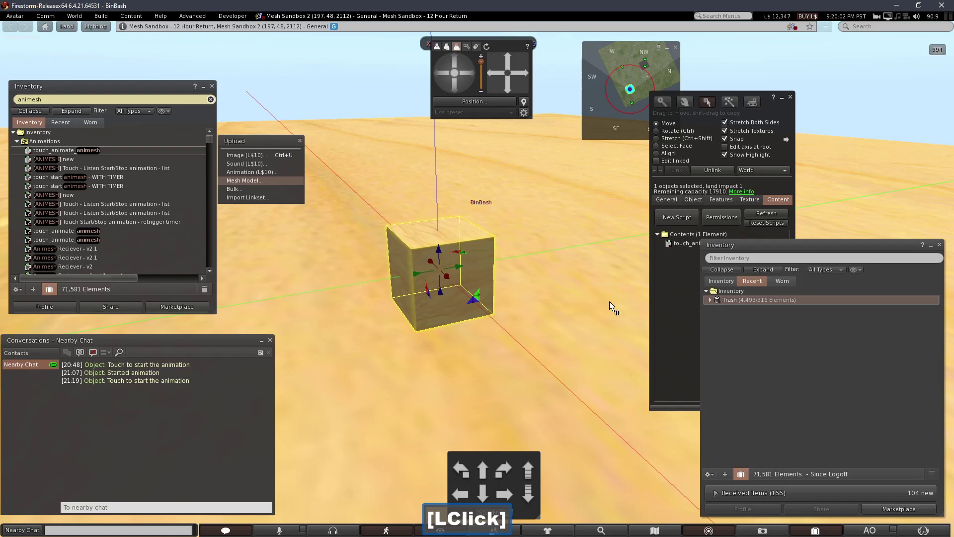
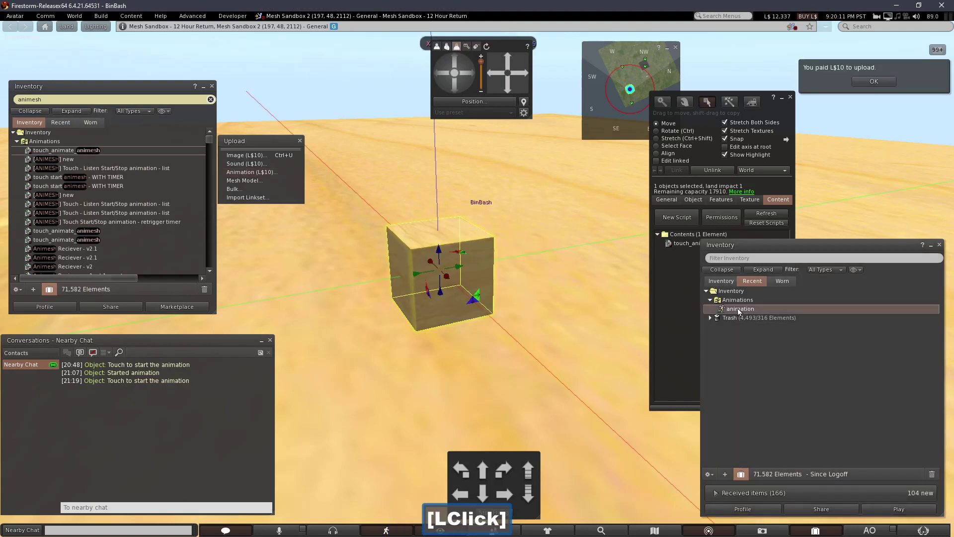
{"action": "left_click", "coordinate": [734, 312]}
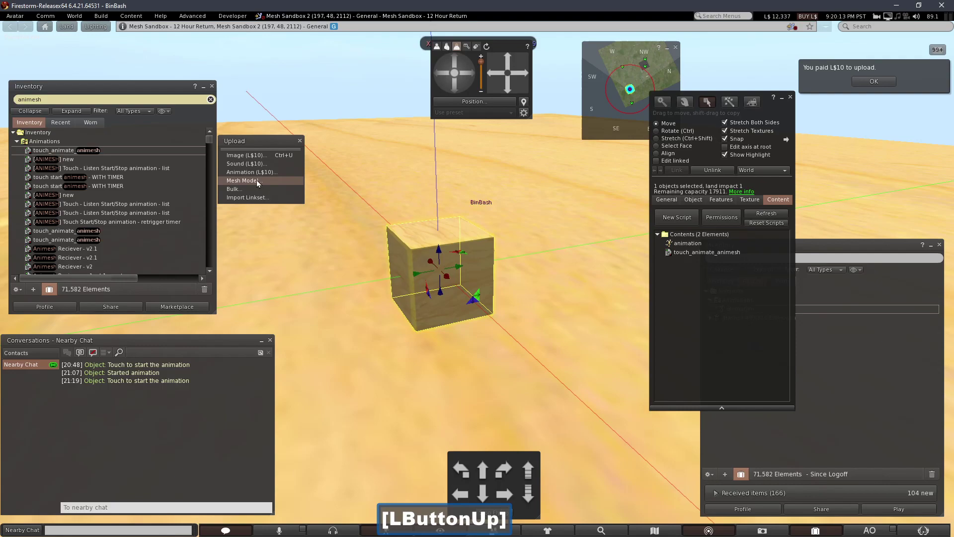
Step: Upload the rigged mushroom Body .dae model and locate it in Recent inventory
{"action": "left_click", "coordinate": [260, 183]}
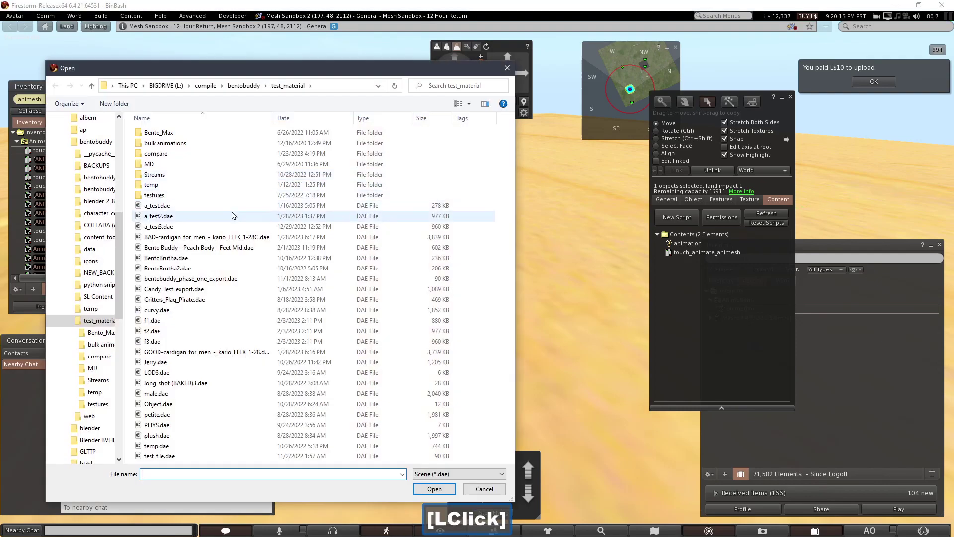
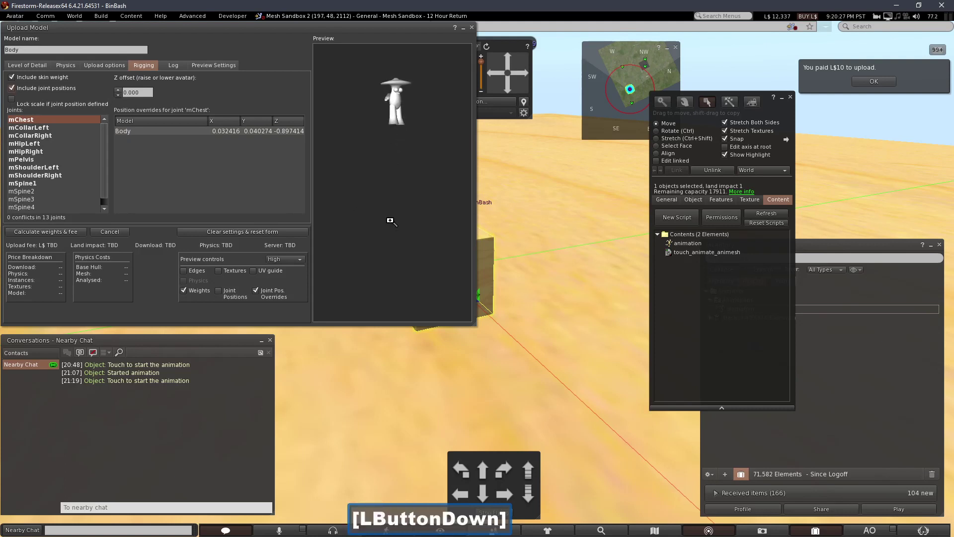
{"action": "left_click", "coordinate": [56, 238]}
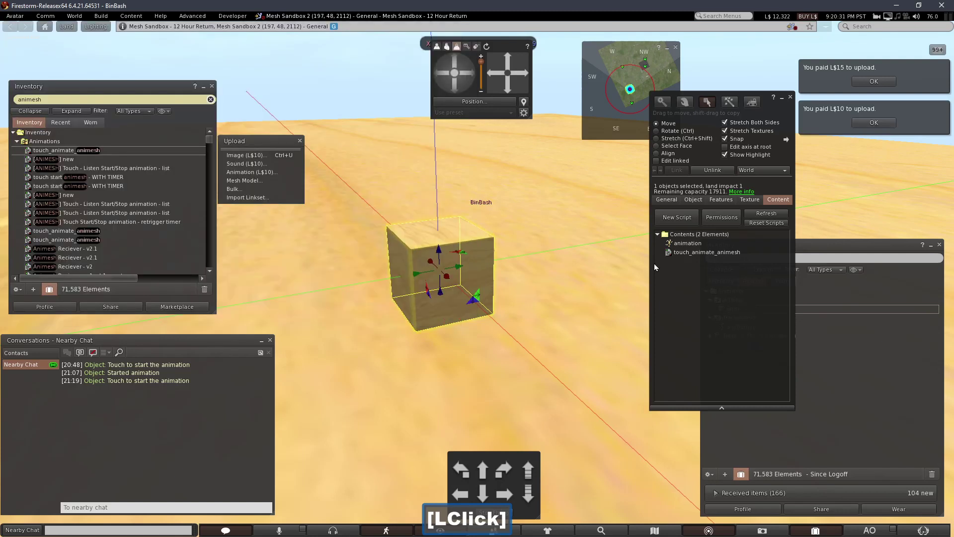
{"action": "left_click", "coordinate": [840, 321]}
{"action": "left_click", "coordinate": [705, 305]}
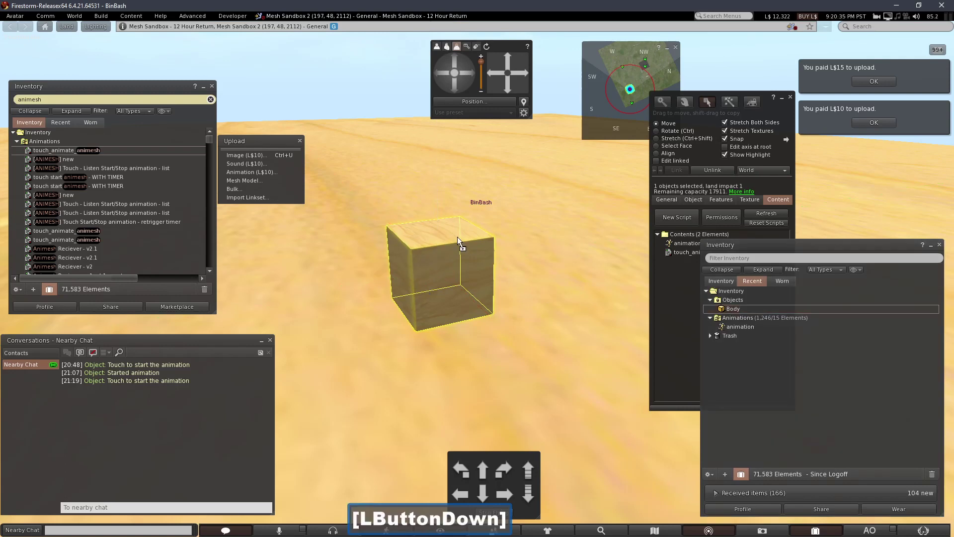
Step: Rez the Body model on top of the cube so it links with it into one object
{"action": "left_click", "coordinate": [446, 277]}
{"action": "left_click", "coordinate": [680, 173]}
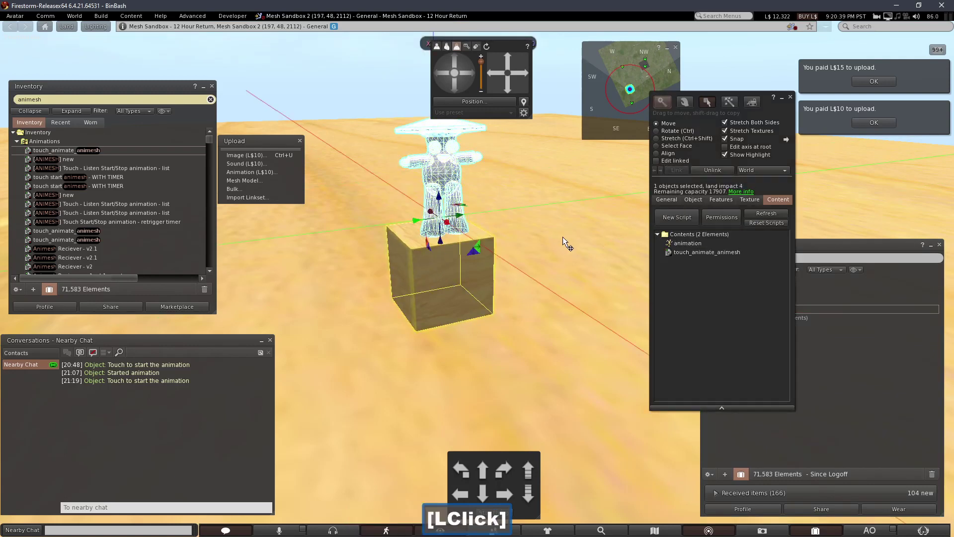
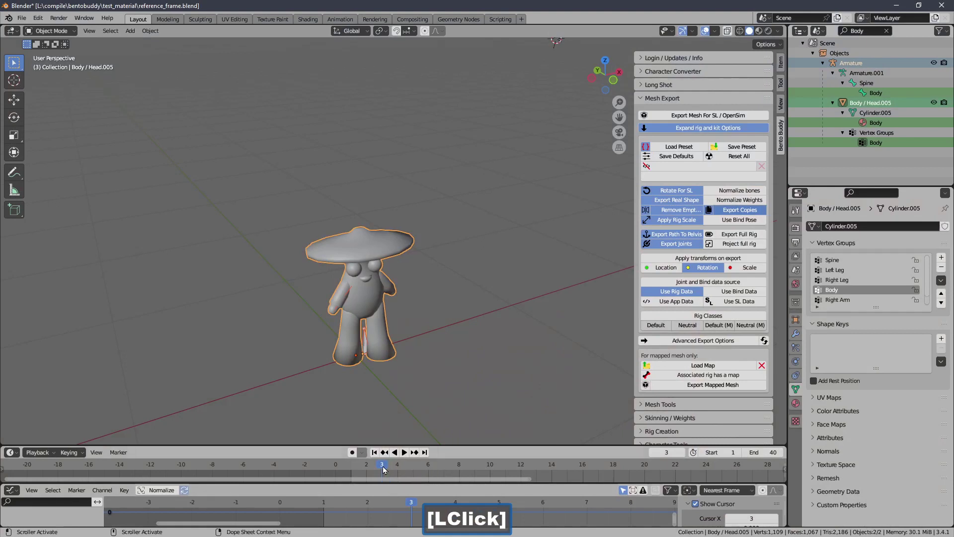
Step: Play the mushroom's animation from frame 1 in Blender's timeline
{"action": "left_click", "coordinate": [365, 461]}
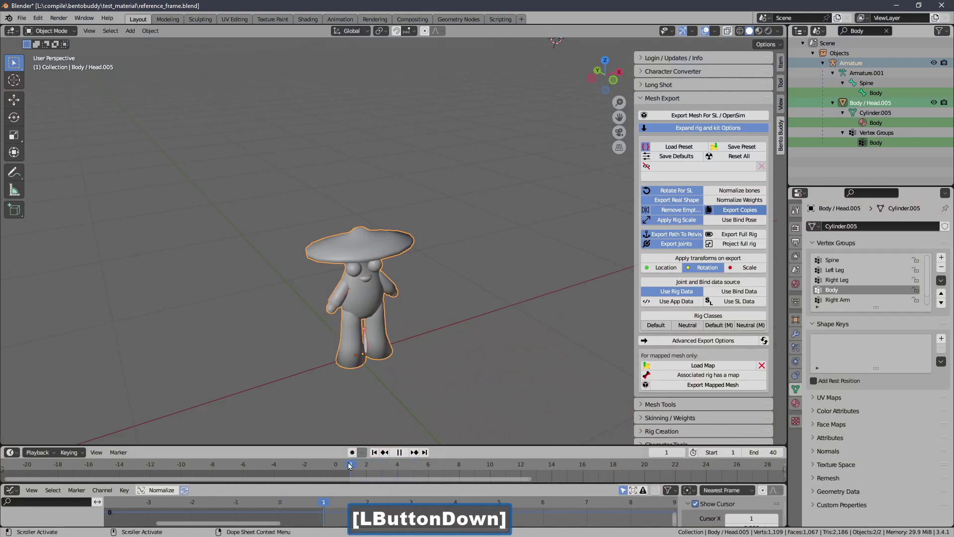
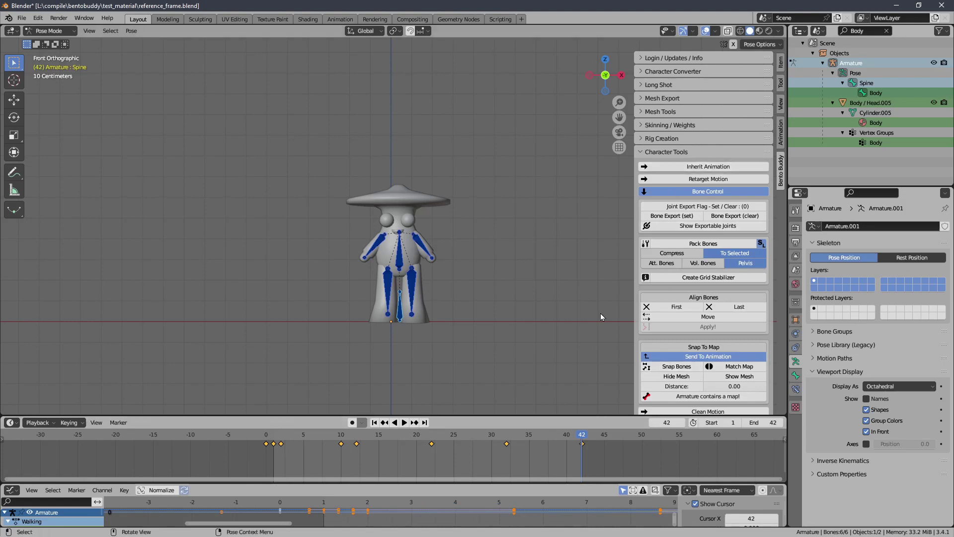
Step: Send the mushroom rig's motion to a new Bento Buddy export skeleton
{"action": "left_click", "coordinate": [654, 366]}
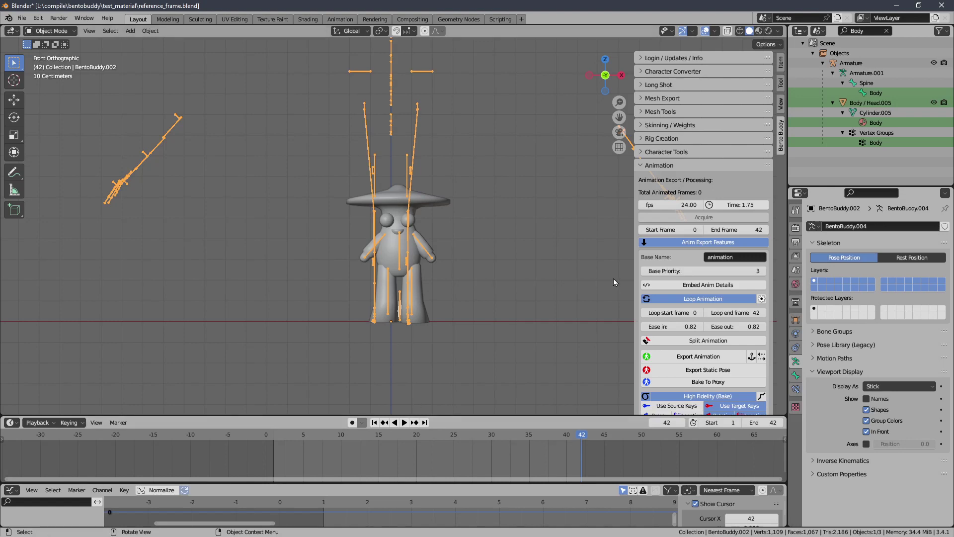
Step: Set the animation export Start Frame to 2 and raise the loop start frame above 0
{"action": "left_click", "coordinate": [706, 233]}
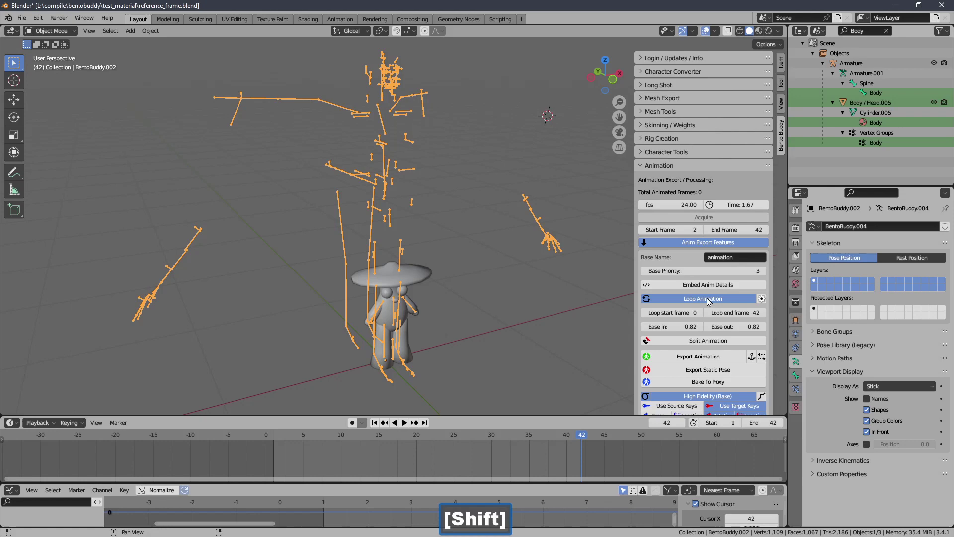
{"action": "left_click", "coordinate": [704, 313]}
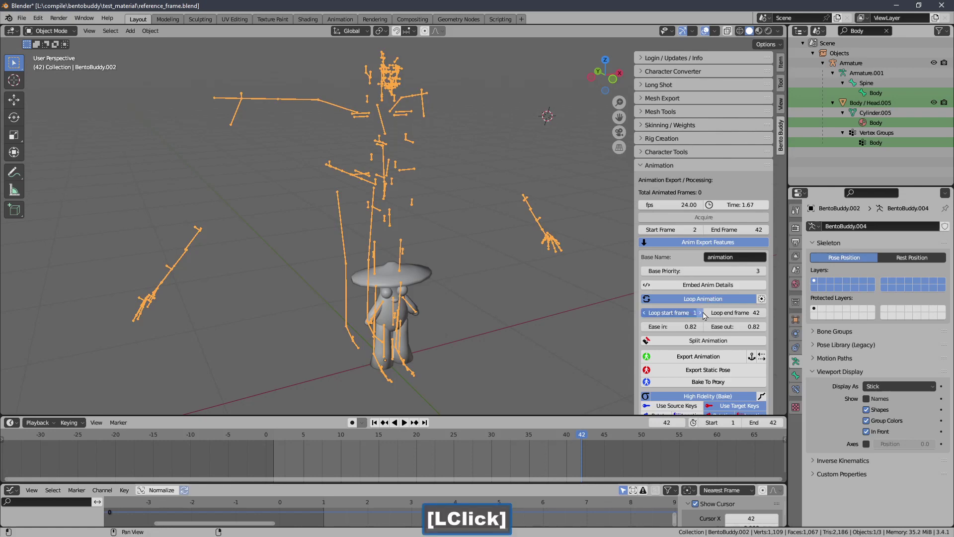
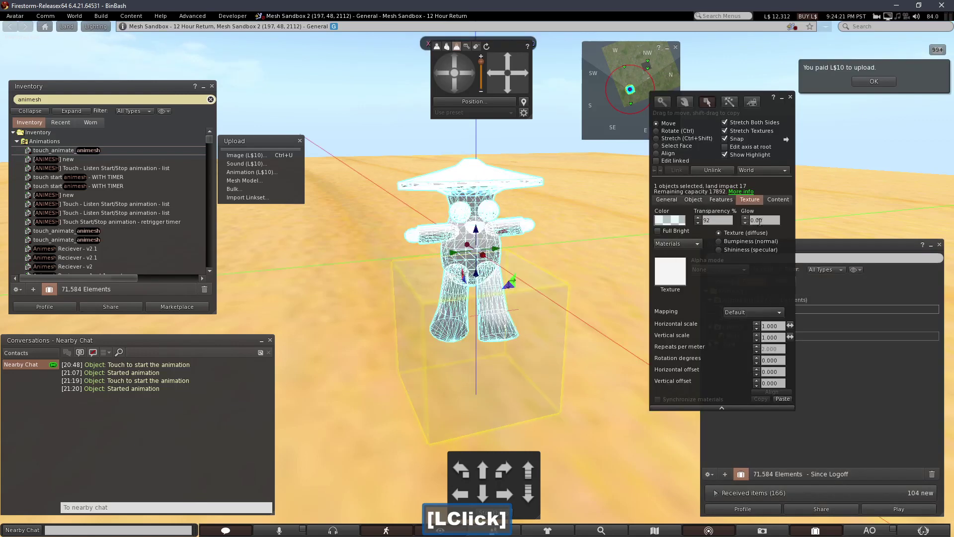
Step: Replace the cube's old animation with the new 'animation' upload and reset the touch_animate_animesh script
{"action": "key", "text": "Delete"}
{"action": "left_click", "coordinate": [460, 305]}
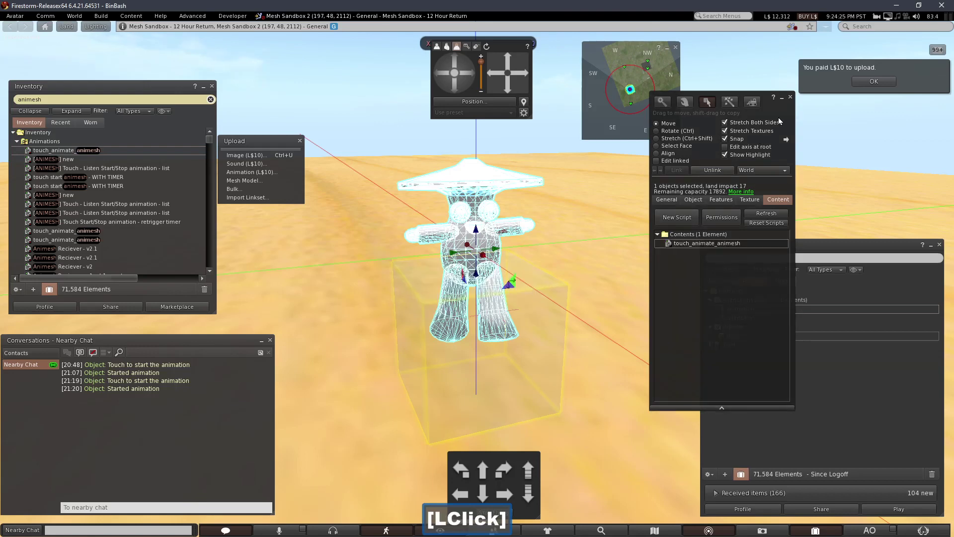
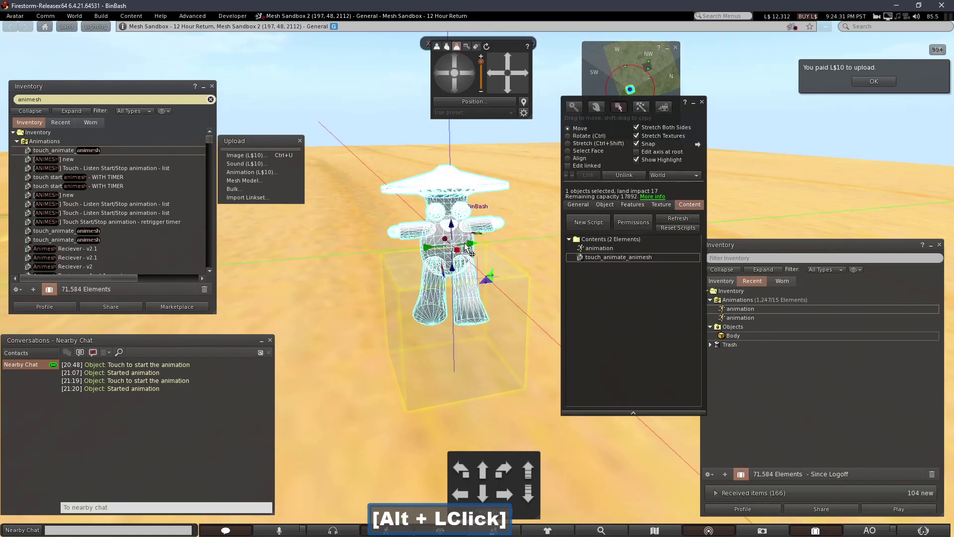
{"action": "left_click", "coordinate": [466, 246]}
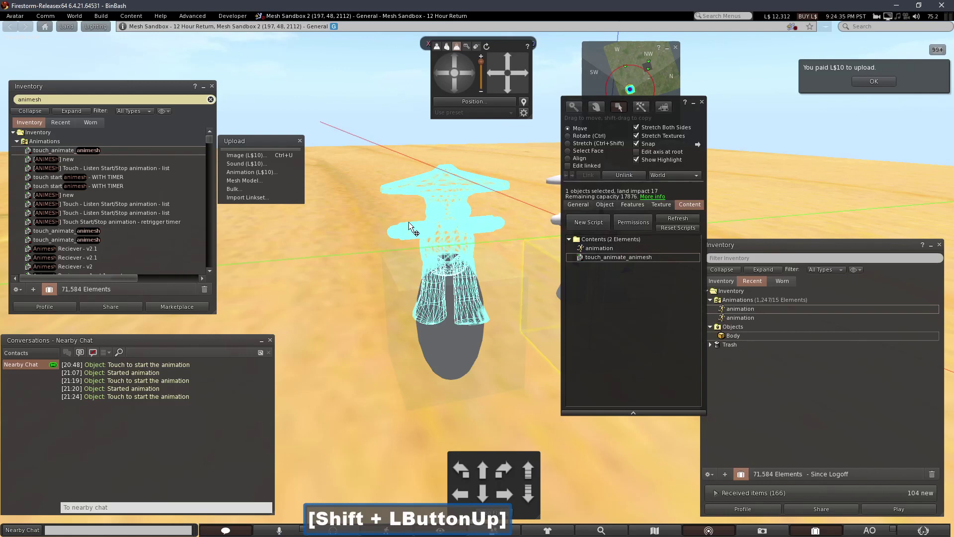